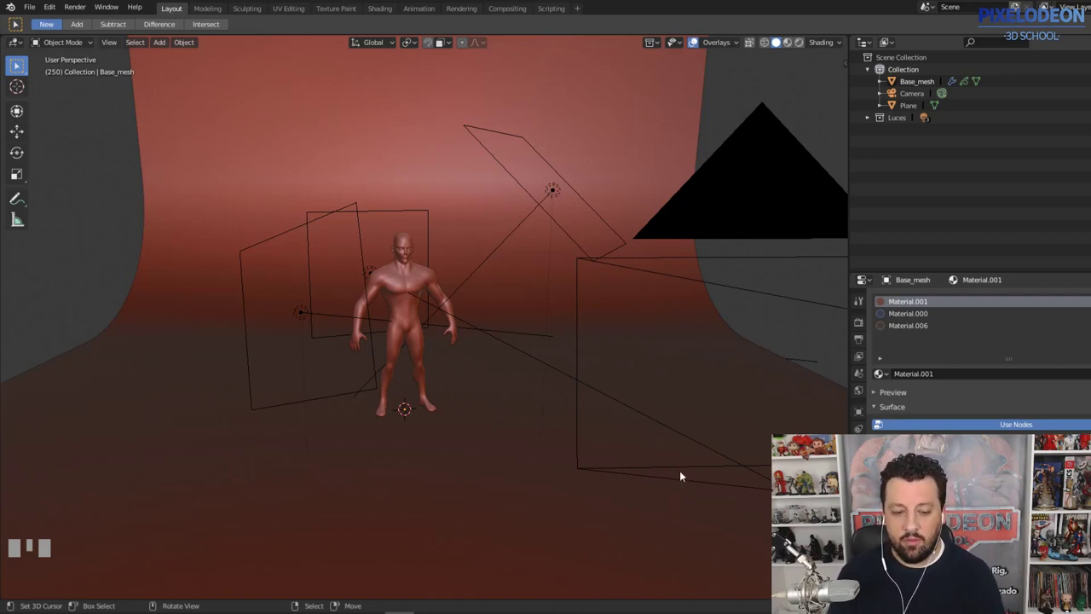
# Step: Show the Eevee render engine settings and orbit the view around the lit figure
pyautogui.moveTo(602, 340); pyautogui.dragTo(863, 304)
pyautogui.click(864, 303)
pyautogui.click(860, 323)
pyautogui.moveTo(598, 326); pyautogui.dragTo(621, 317)
pyautogui.moveTo(645, 305); pyautogui.dragTo(622, 315)
pyautogui.middleClick(627, 315)
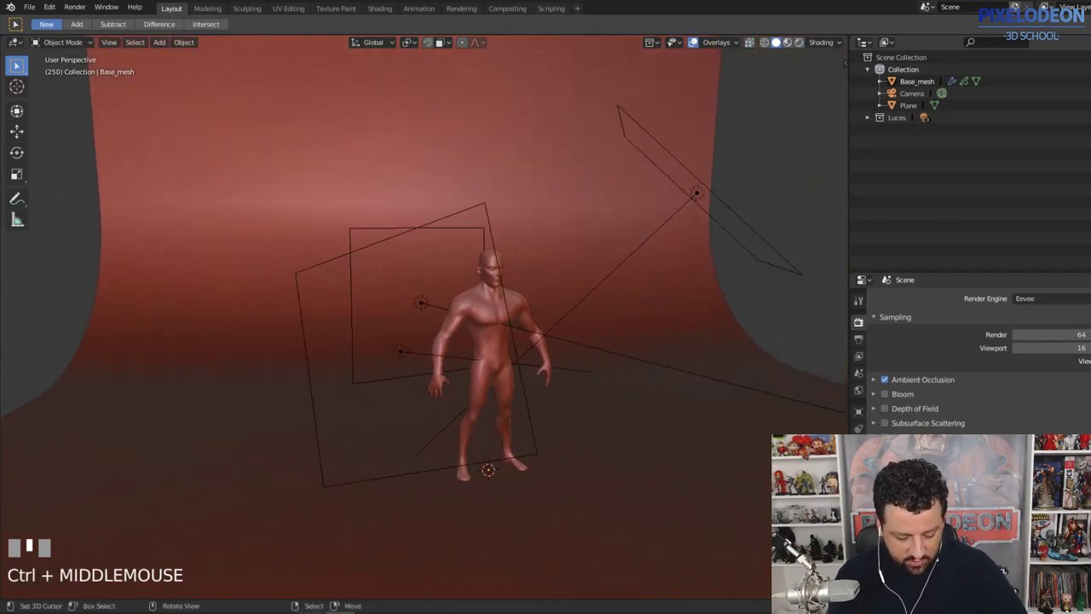